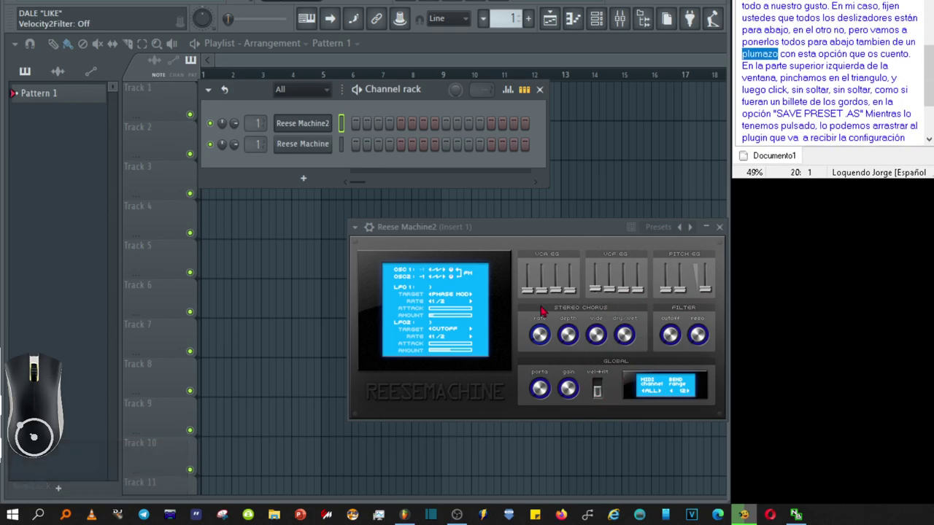
# - Show the Reese Machine and Reese Machine2 plugin windows from the Channel rack
pyautogui.click(319, 157)
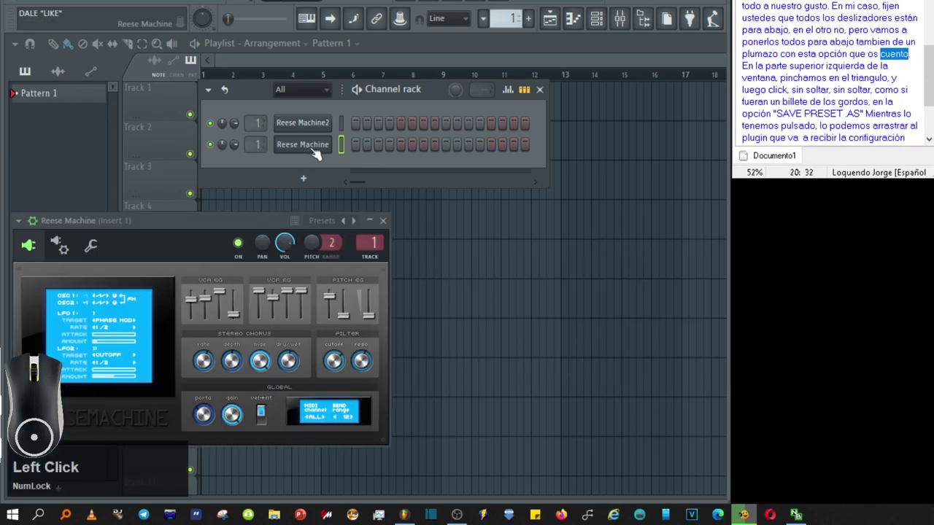
pyautogui.click(318, 130)
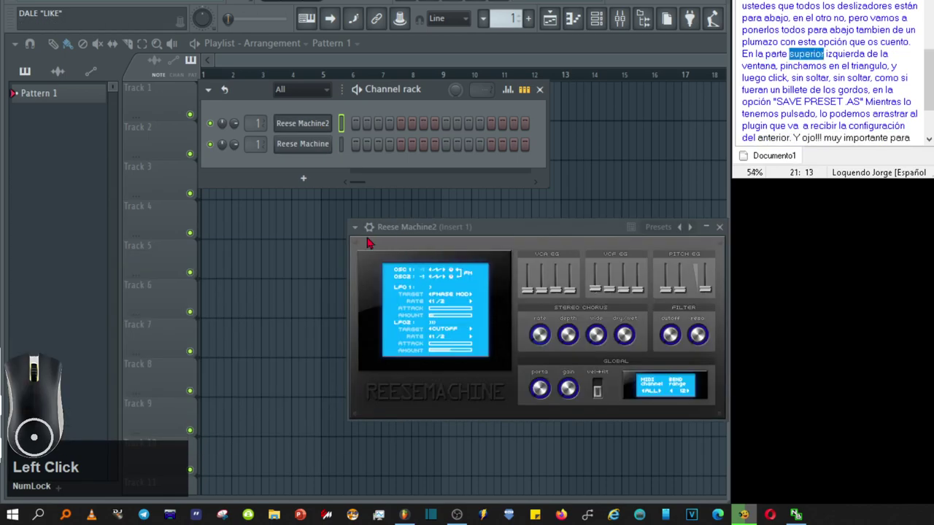
# - Drag Reese Machine2's 'Save preset as...' state onto the Reese Machine channel button
pyautogui.click(362, 231)
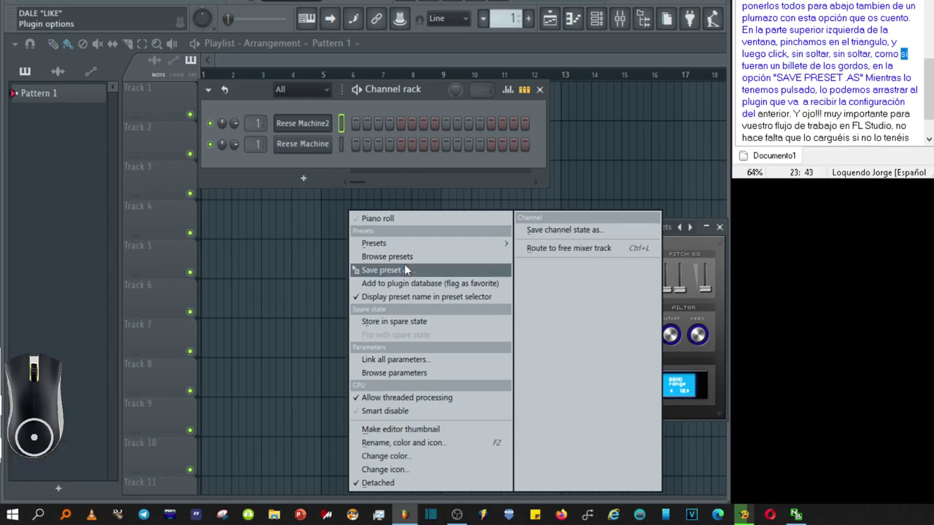
pyautogui.moveTo(412, 272); pyautogui.dragTo(302, 149)
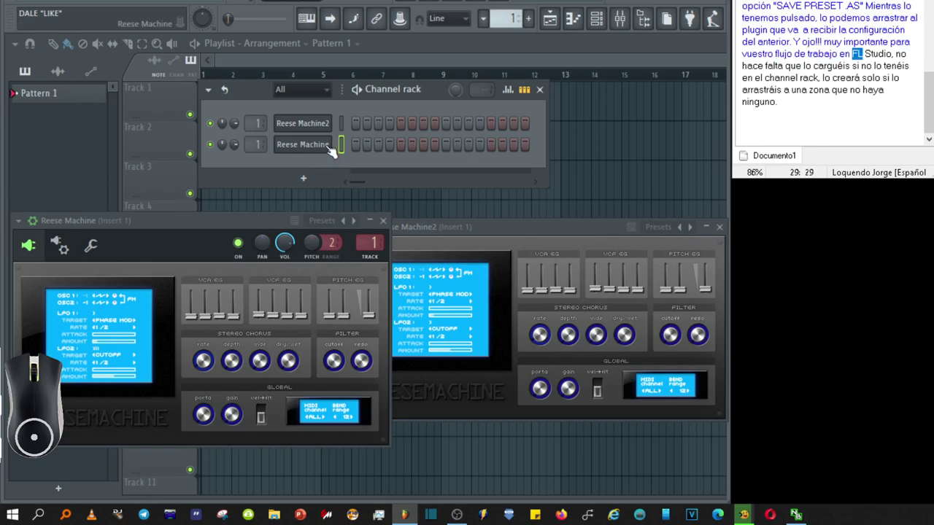
# - Drop Reese Machine's 'Save preset as...' state onto the empty rack area to spawn a third channel
pyautogui.click(25, 226)
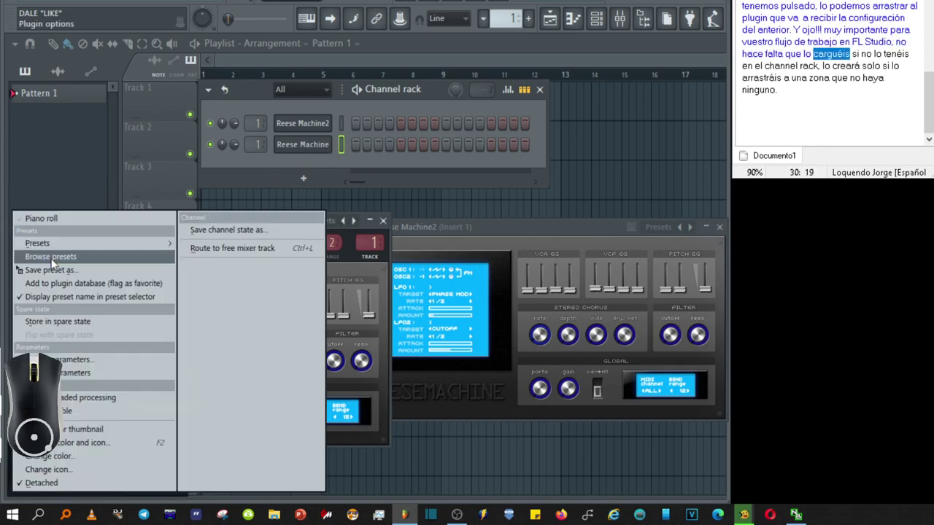
pyautogui.moveTo(65, 275); pyautogui.dragTo(300, 168)
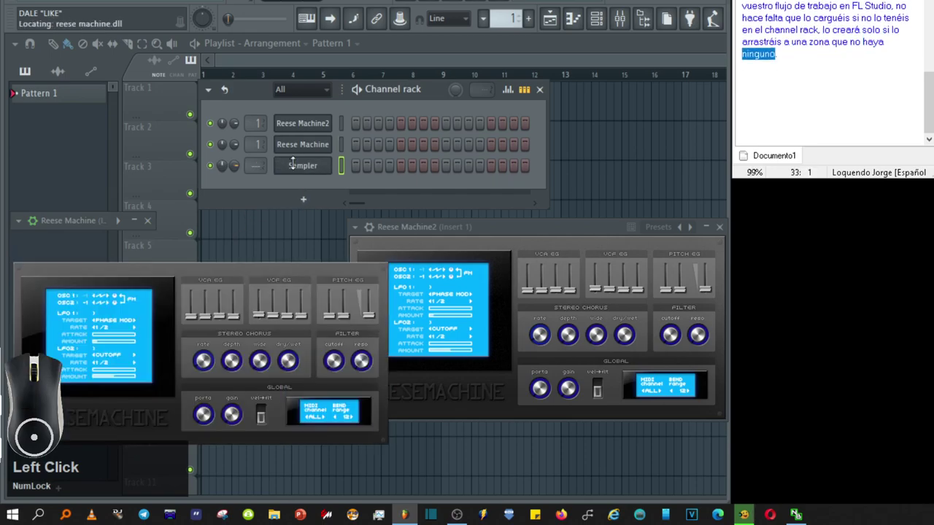
# - Move the new Reese Machine window by its title bar down over the Channel rack
pyautogui.moveTo(246, 231); pyautogui.dragTo(204, 224)
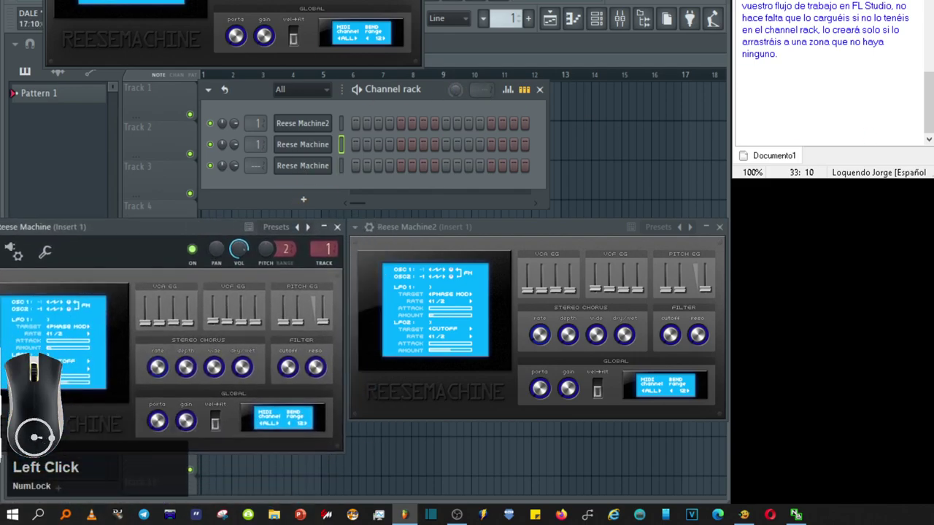
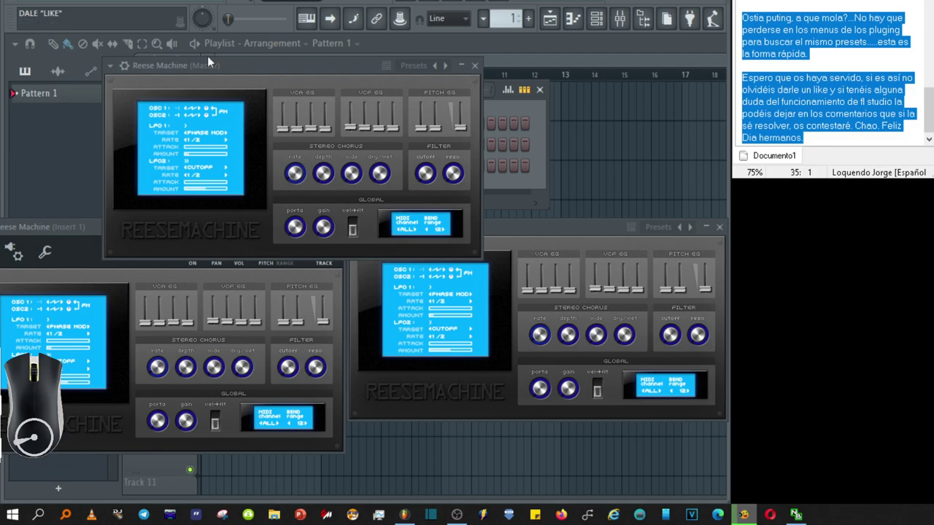
pyautogui.click(423, 72)
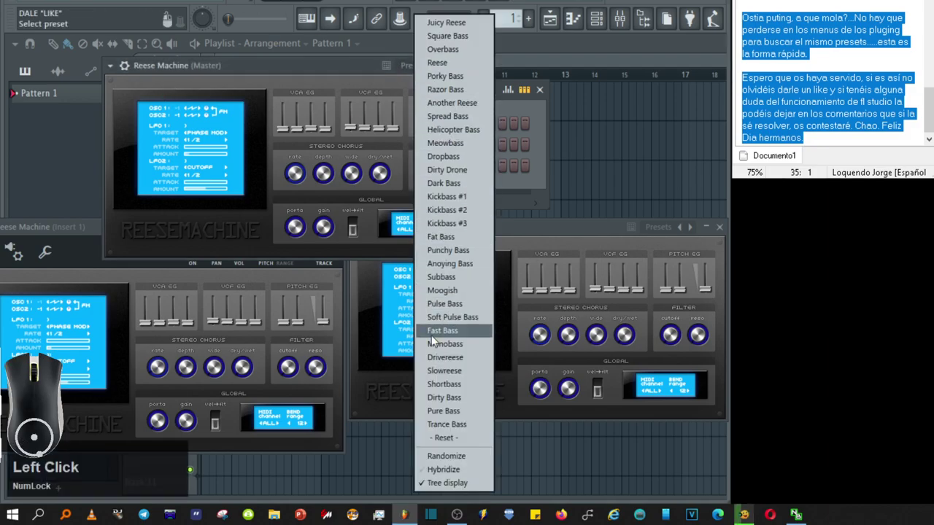
pyautogui.click(591, 231)
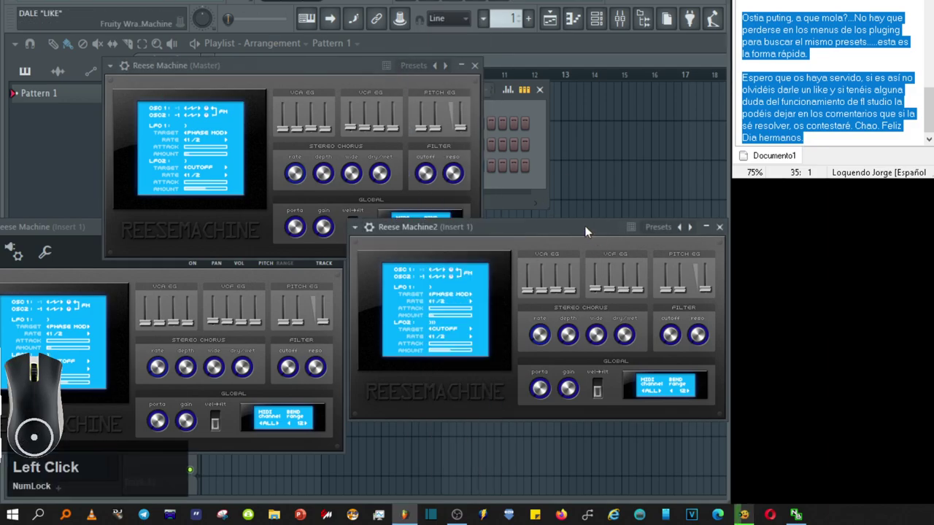